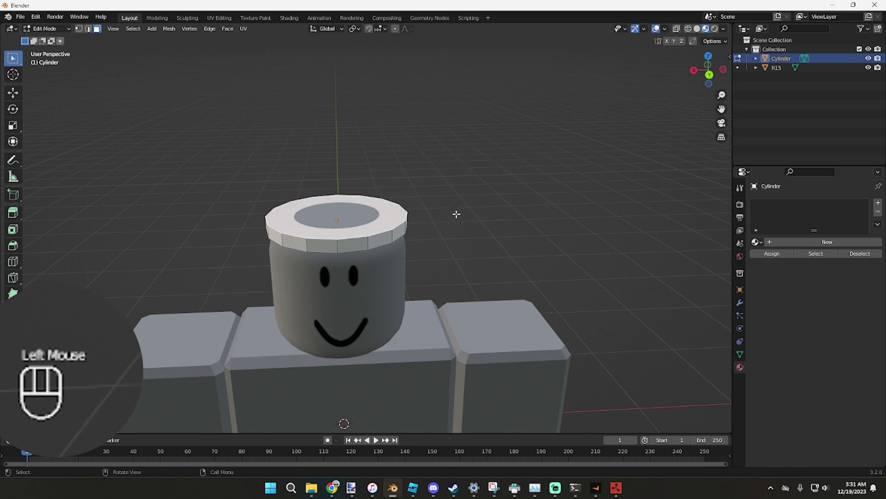
Extrude and scale the cylinder's top ring outward horizontally into a wide brim around the head.
key("s")
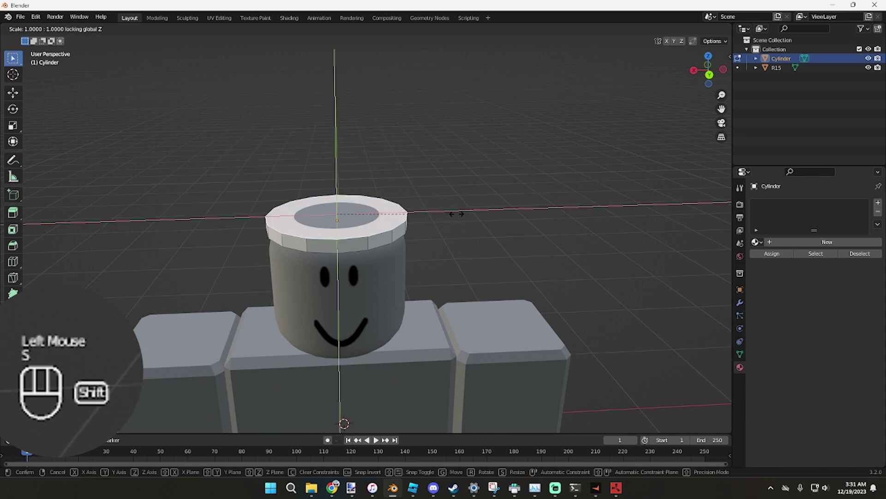
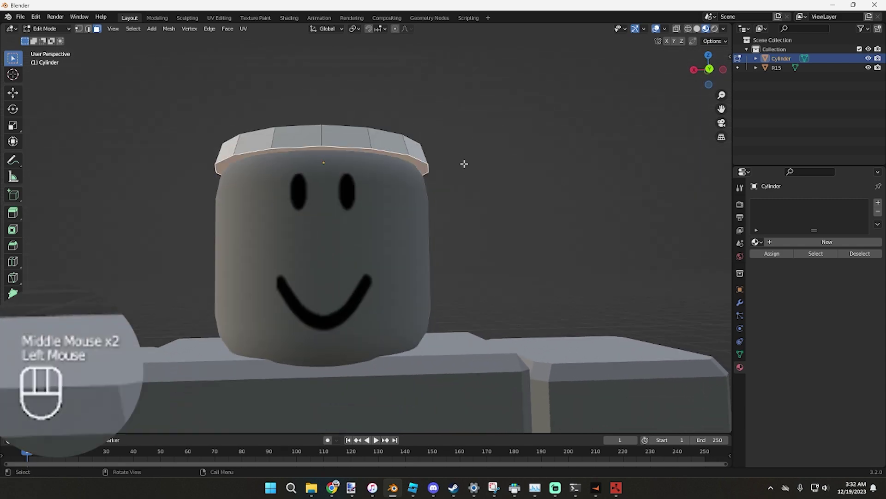
key("e")
key("s")
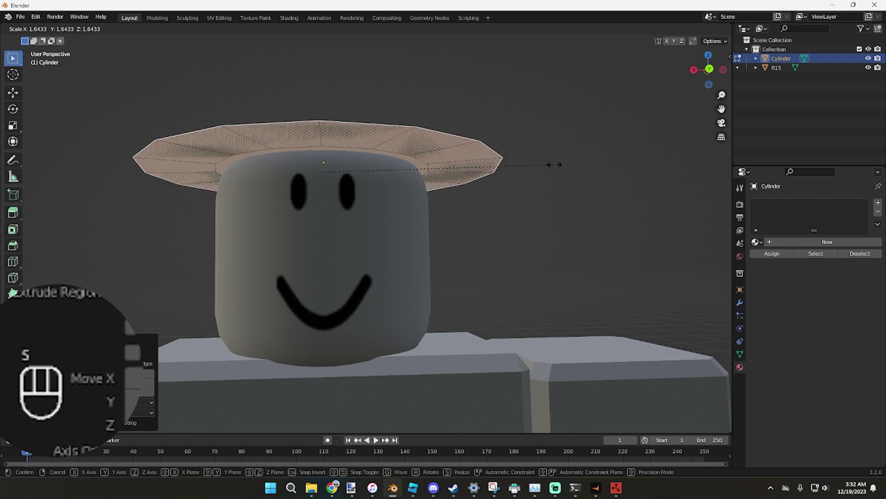
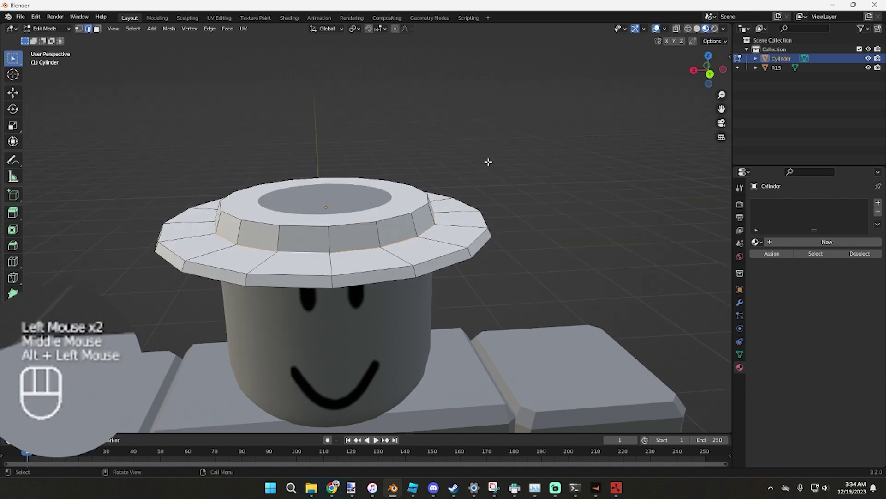
Raise the brim's inner ring, extrude a tall tapered crown upward, and inset and position its top cap.
key("g")
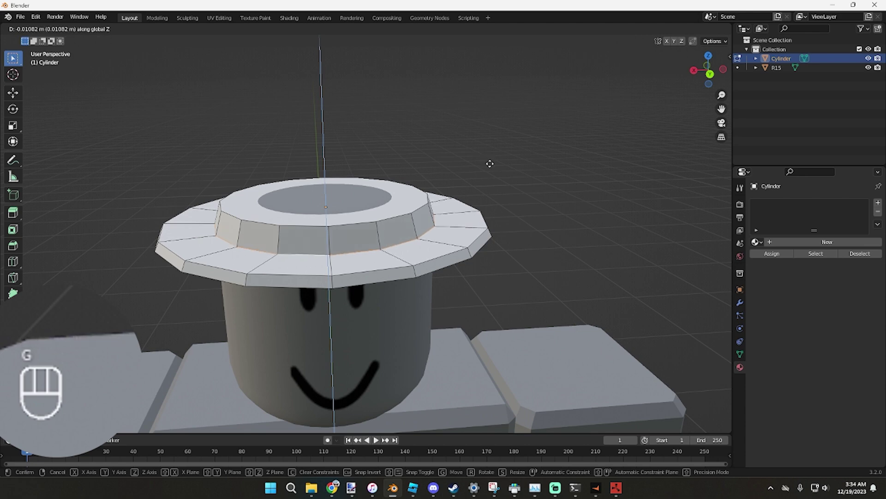
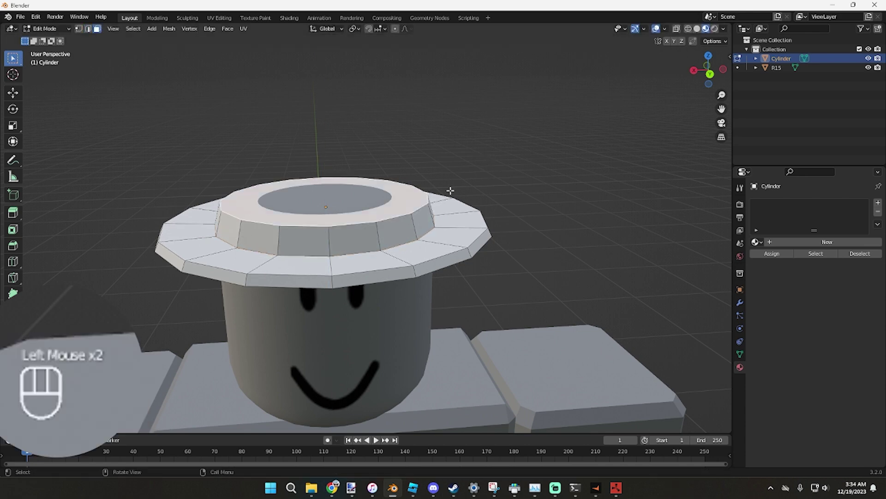
key("s")
key("e")
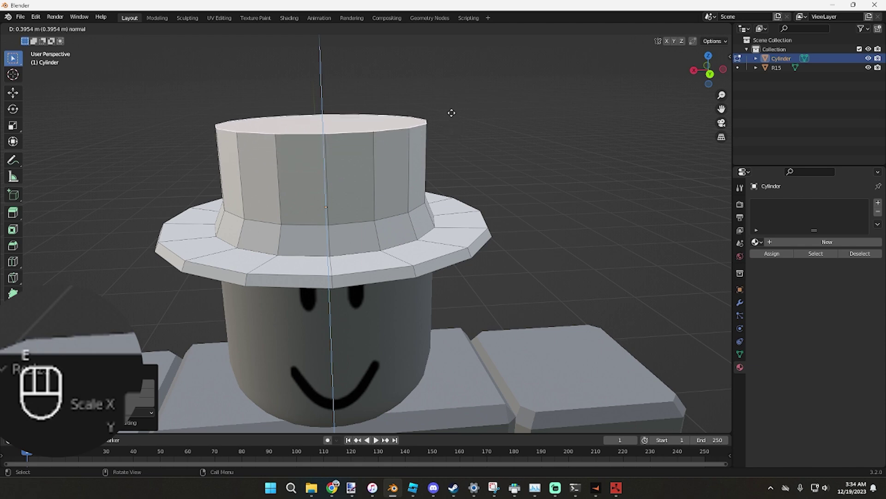
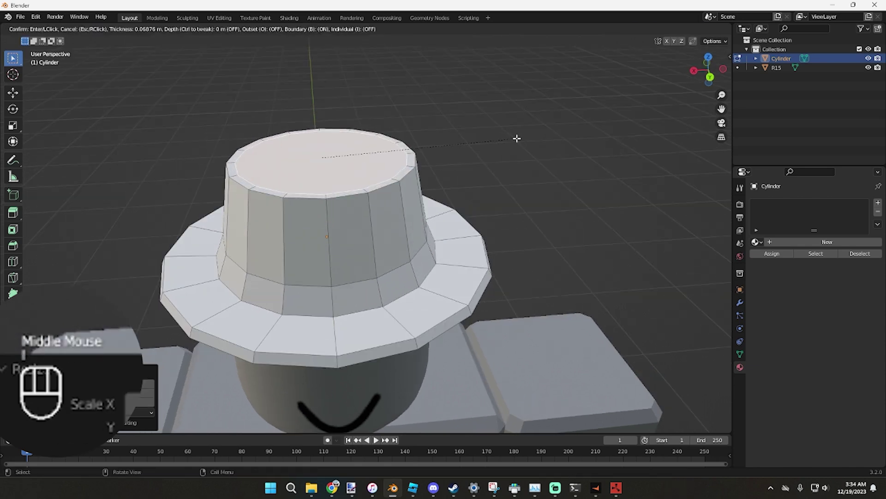
key("g")
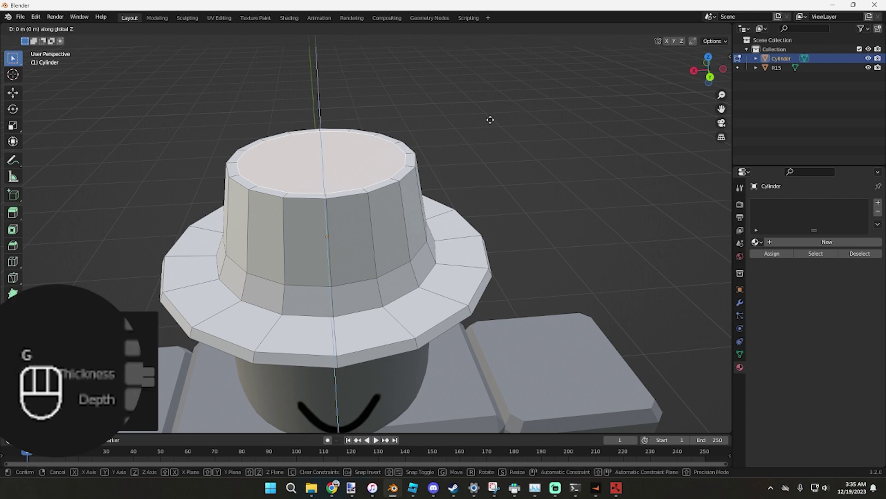
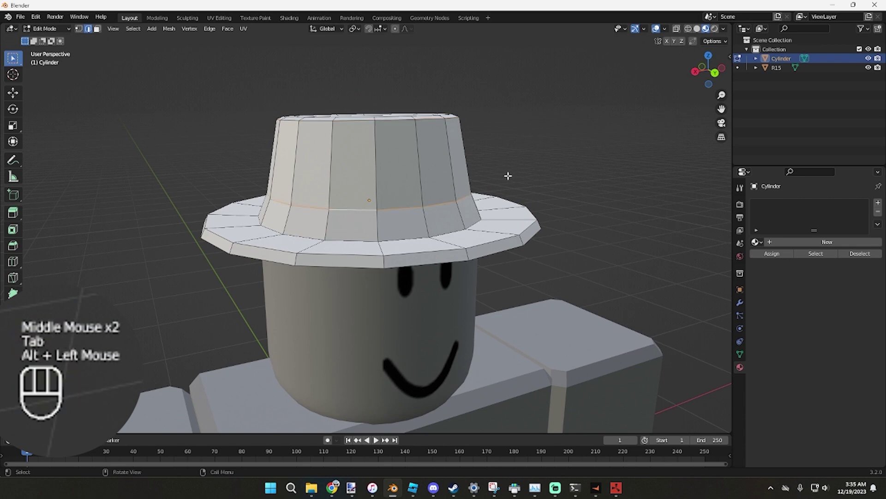
Bevel the crown's base loop into a band and extrude its faces outward from the crown.
key("ctrl+b")
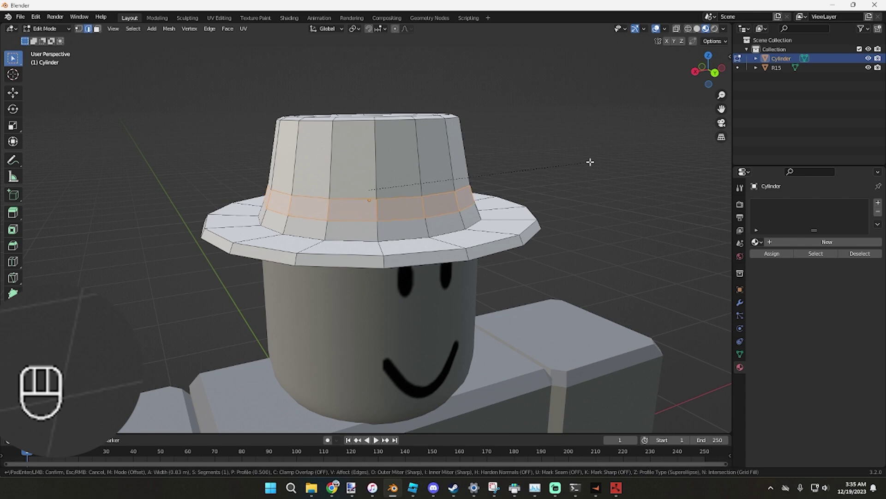
key("g")
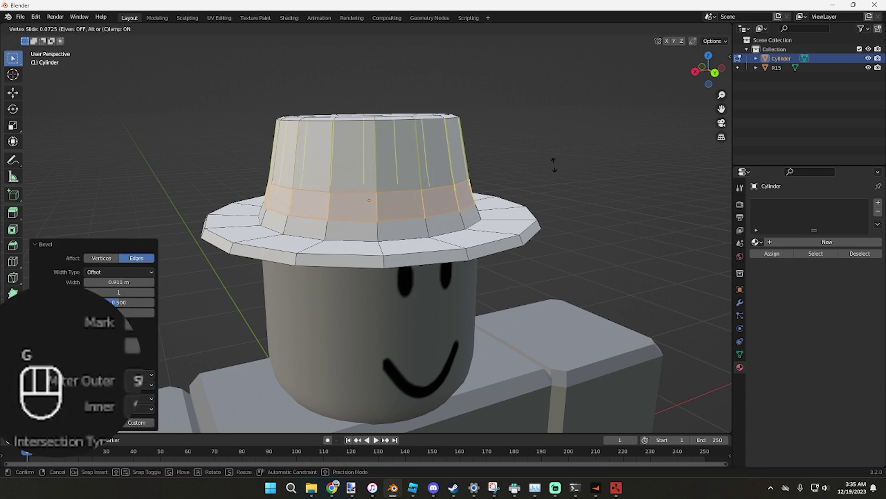
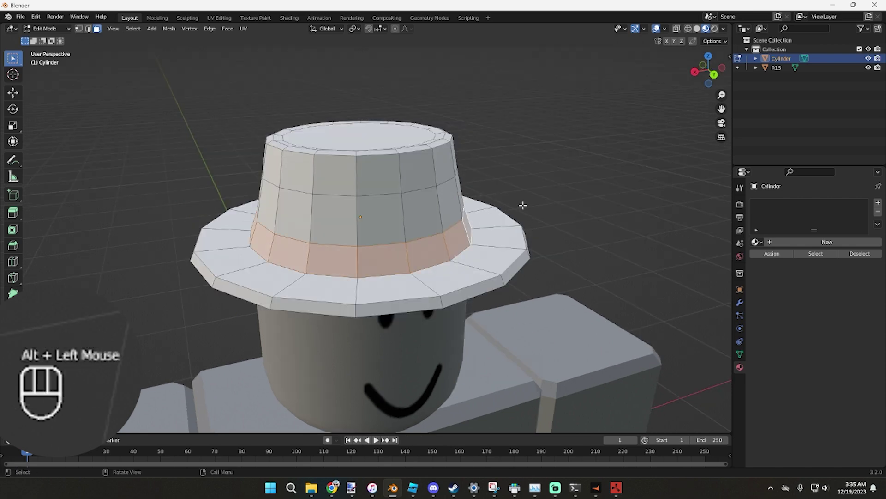
key("e")
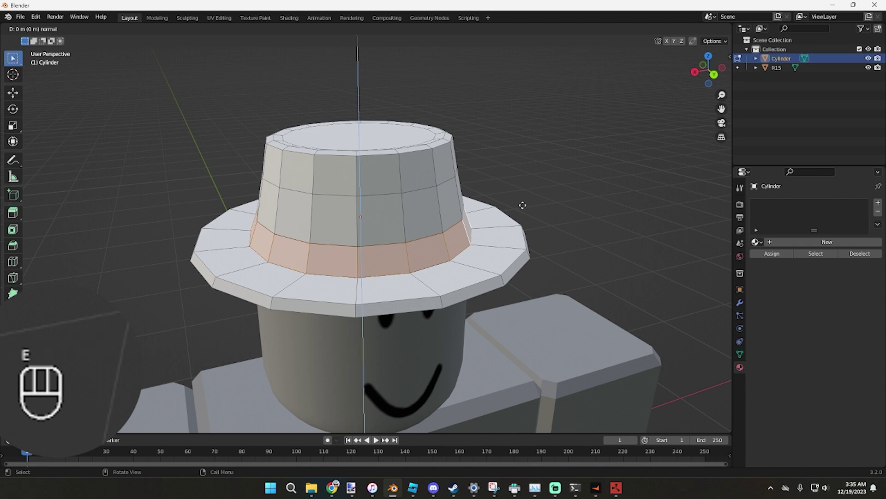
key("s")
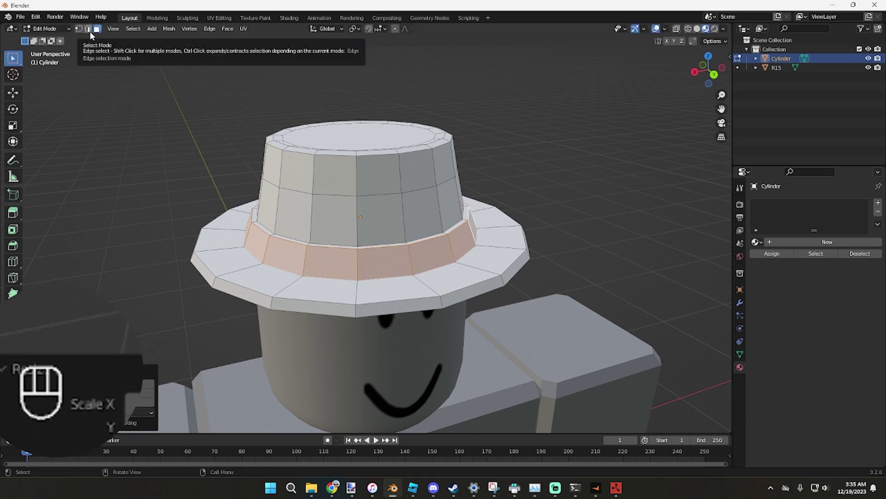
Inspect the hat from above and below in Object Mode, then begin resizing the whole hat.
key("Tab")
left_click(580, 157)
left_click_drag(568, 154, 592, 170)
left_click(501, 195)
left_click_drag(492, 199, 444, 193)
scroll("down", 3)
left_click_drag(449, 205, 453, 230)
left_click_drag(479, 224, 477, 244)
key("s")
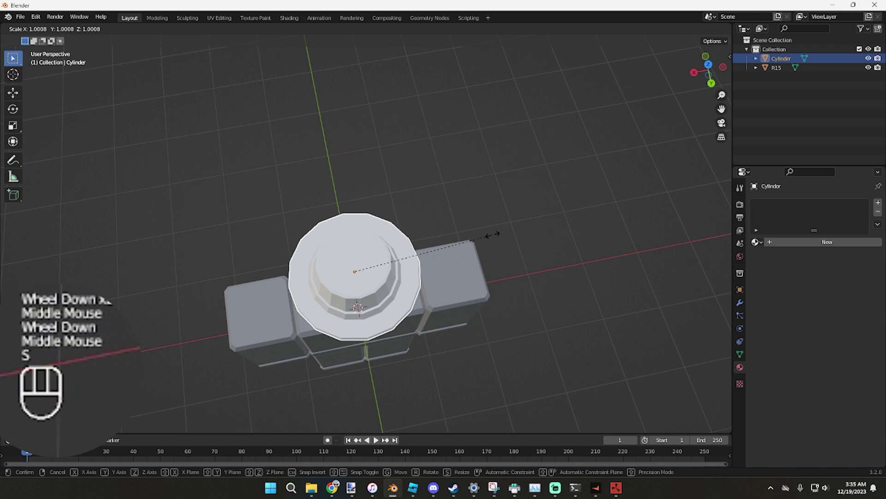
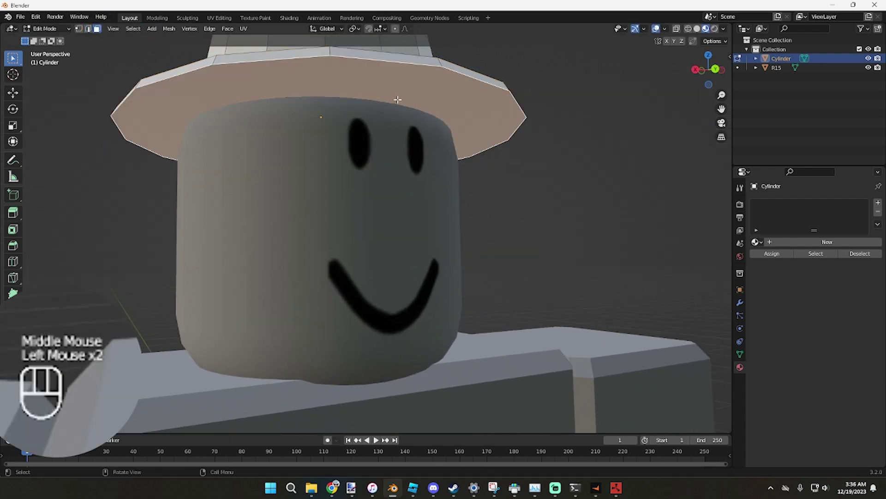
Inset the brim's underside faces, undoing a misplaced move and redoing the inset.
key("i")
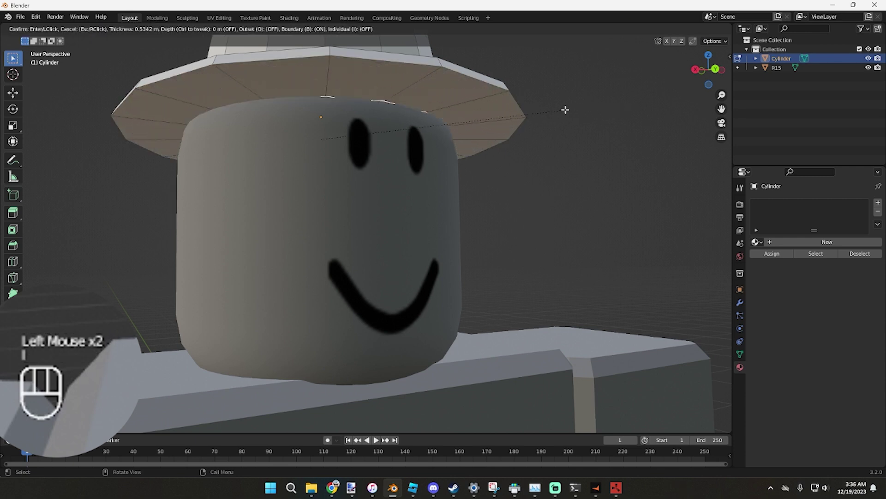
key("g")
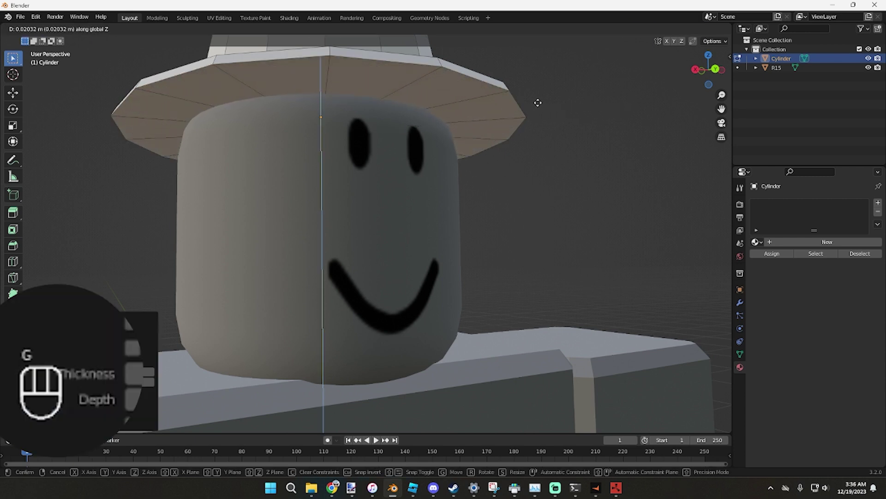
key("ctrl+z")
key("ctrl+z")
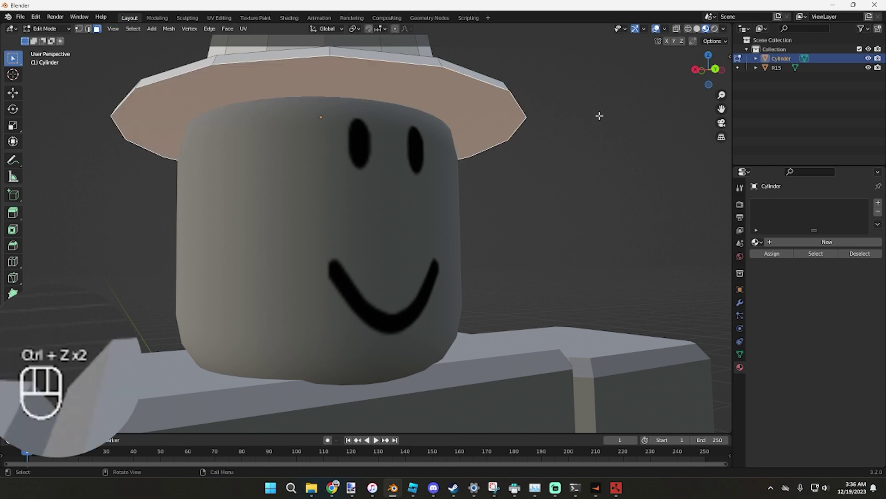
key("i")
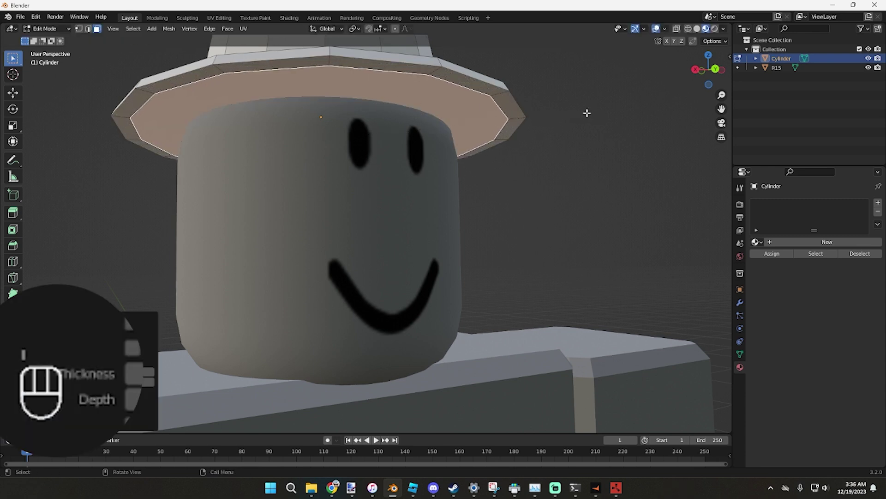
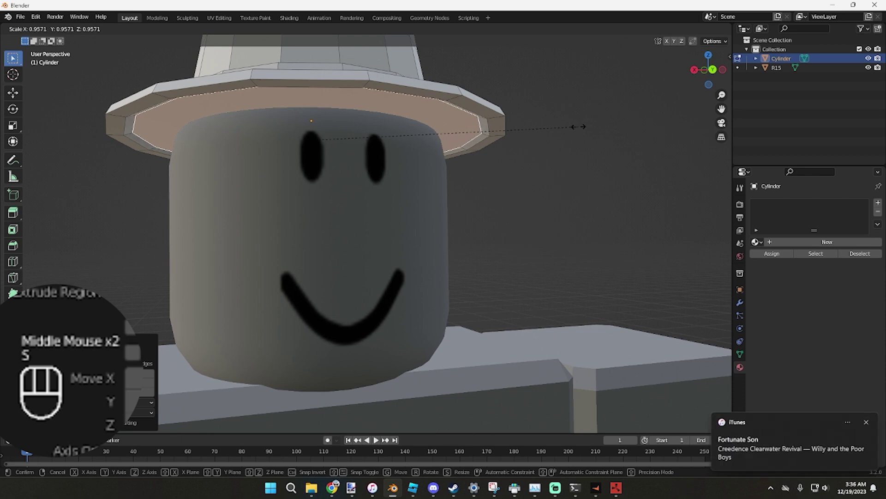
Scale the inner underside ring in toward the head and adjust its position under the brim.
key("Tab")
left_click_drag(569, 130, 522, 140)
key("Tab")
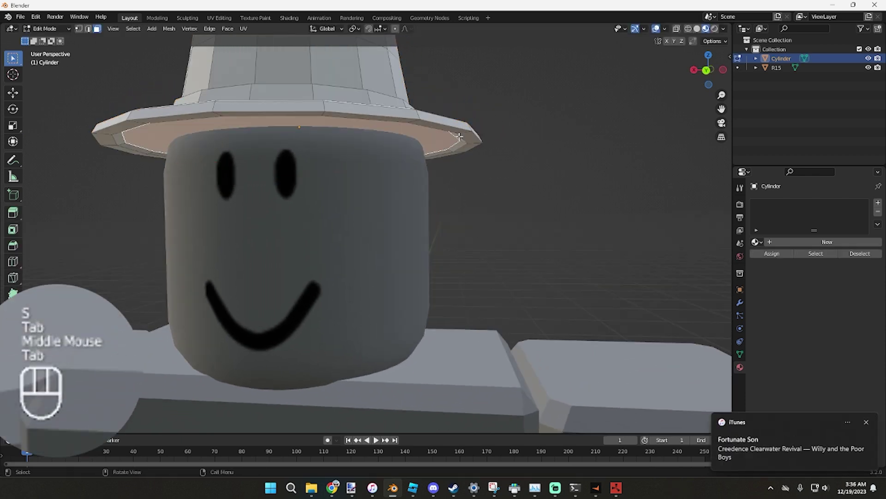
key("s")
key("g")
key("g")
key("Tab")
left_click_drag(496, 149, 504, 137)
key("Tab")
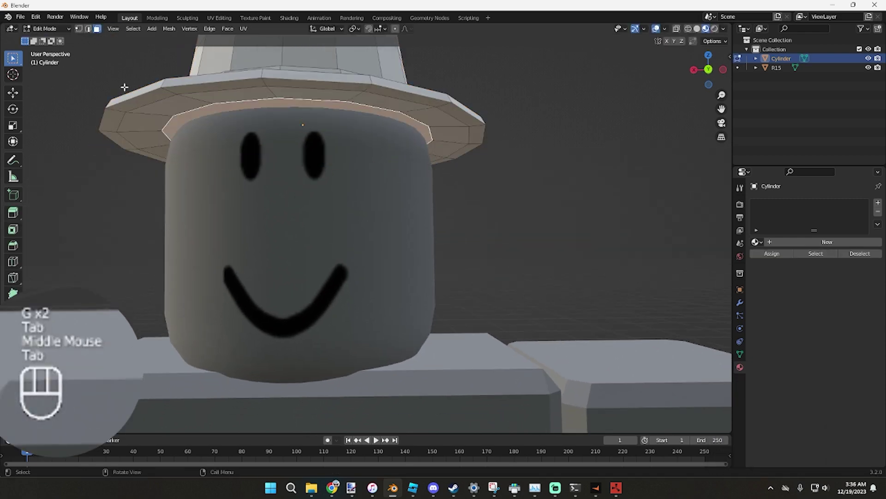
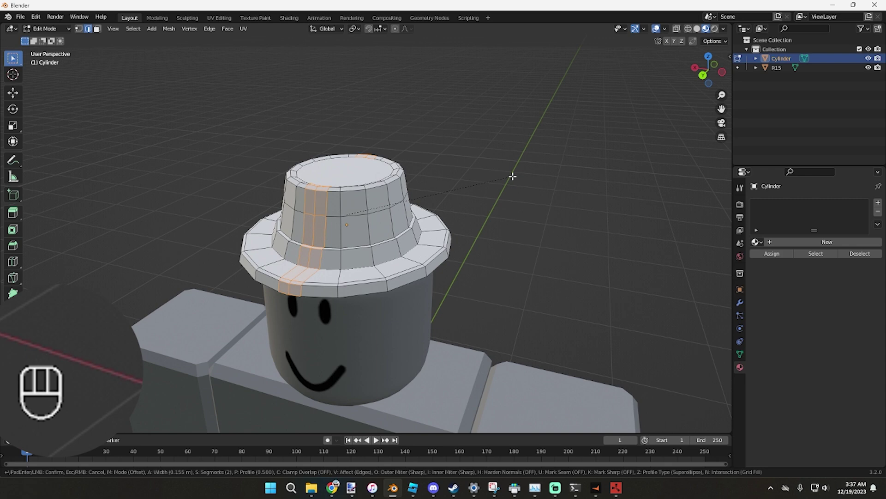
Shade the hat smooth and enable Auto Smooth at 45° in the mesh's normals settings.
key("Tab")
left_click_drag(478, 190, 522, 159)
right_click(395, 199)
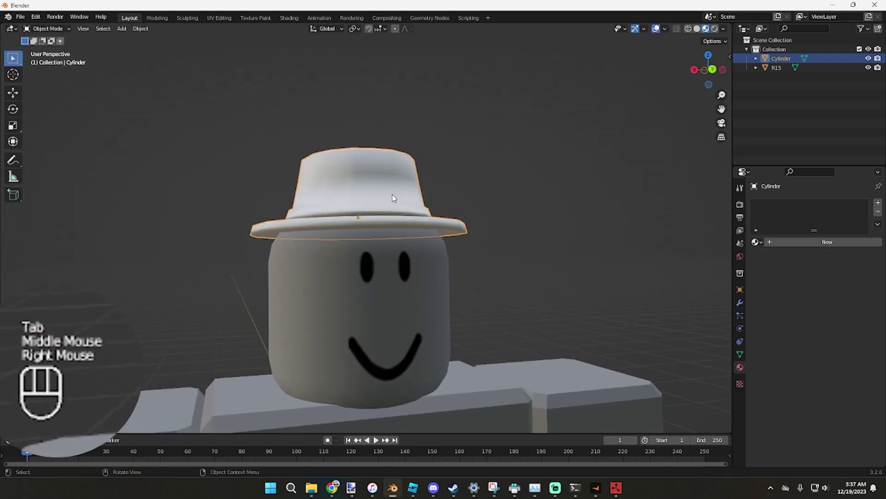
left_click(741, 357)
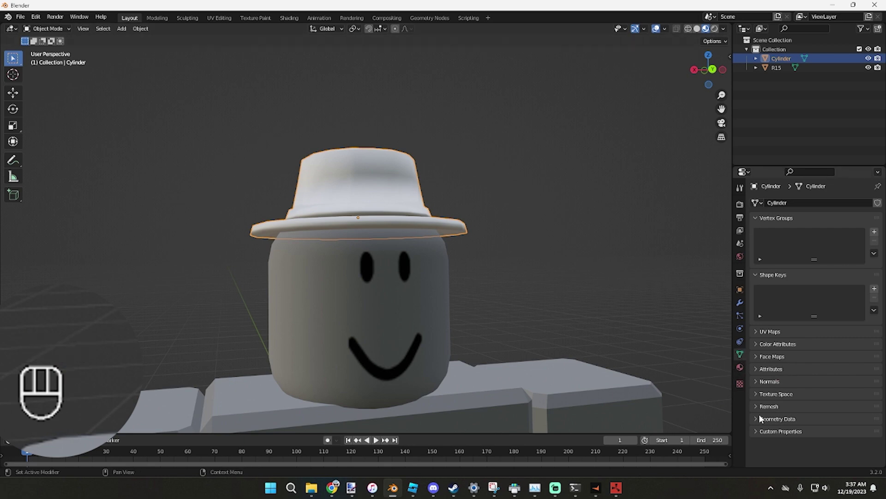
left_click(759, 388)
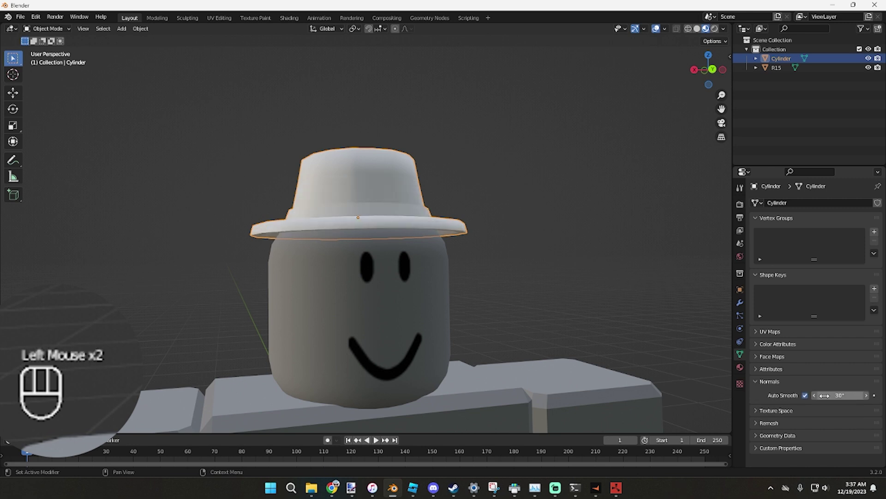
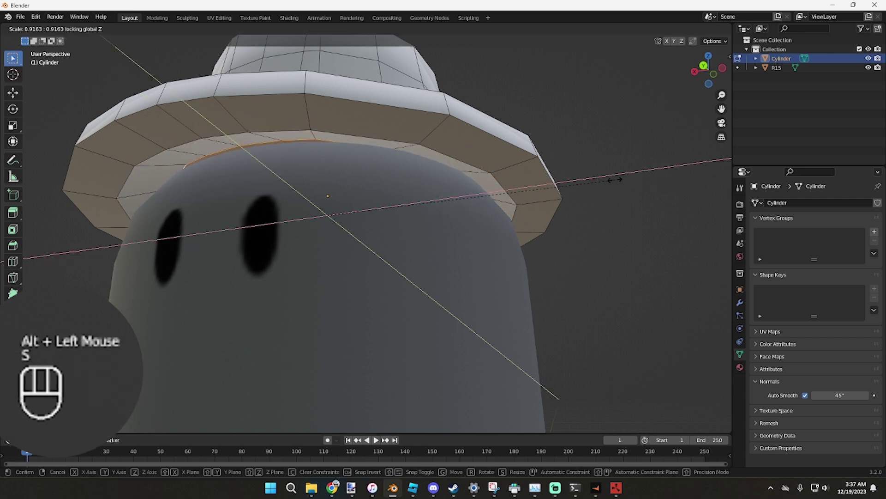
Shift the brim edge vertices slightly along Z from a front view.
key("Tab")
left_click_drag(570, 166, 598, 201)
scroll("down", 3)
double_click(664, 28)
left_click_drag(669, 31, 533, 111)
left_click_drag(288, 128, 286, 119)
left_click_drag(350, 140, 355, 156)
left_click_drag(360, 170, 430, 151)
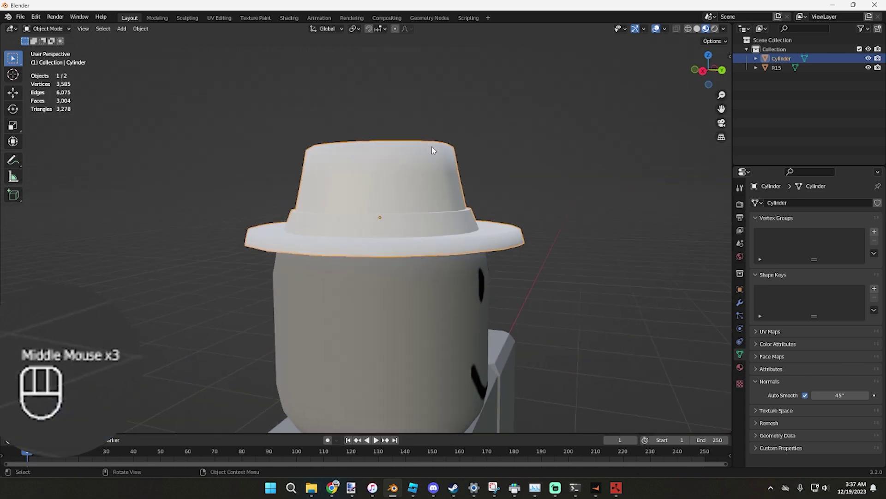
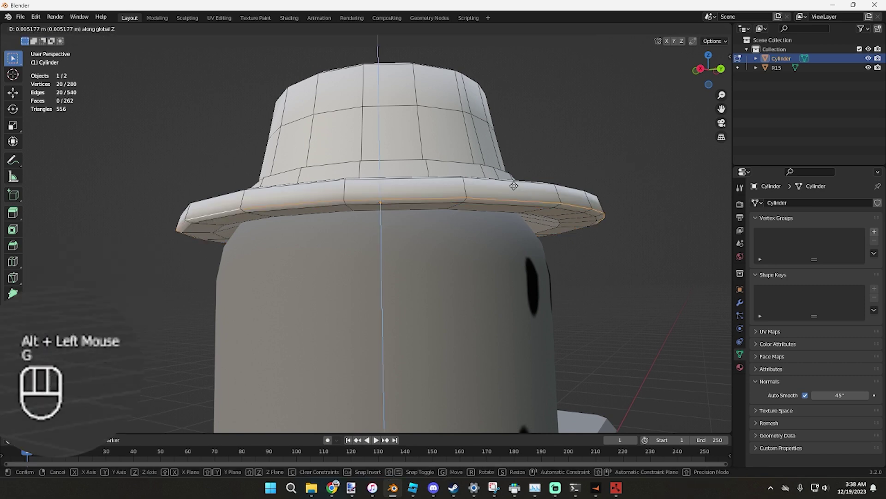
key("Tab")
Resize the hat object to fit the character's head.
left_click_drag(519, 186, 450, 208)
scroll("down", 3)
scroll("up", 3)
left_click_drag(448, 200, 456, 191)
scroll("down", 3)
key("s")
key("s")
left_click_drag(463, 195, 511, 192)
left_click(510, 192)
left_click_drag(498, 196, 456, 187)
left_click(383, 224)
Lower the whole hat along Z onto the head and set up a Right Orthographic side view.
key("g")
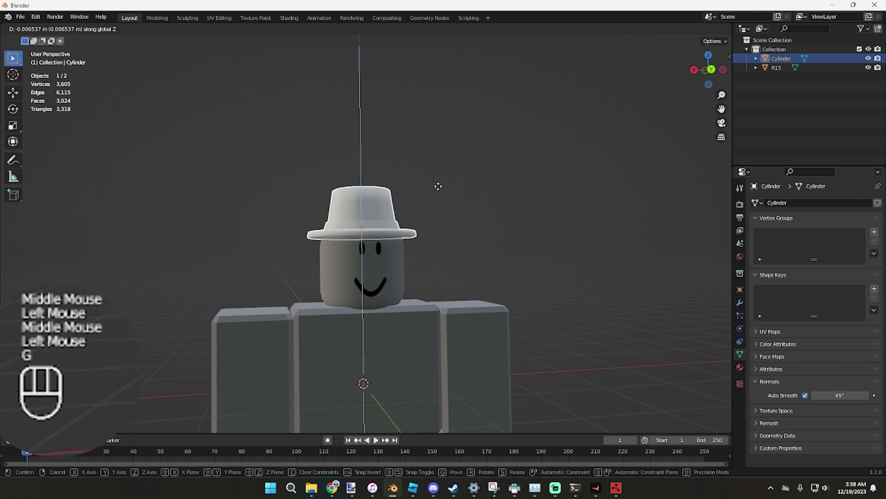
left_click_drag(459, 192, 519, 204)
left_click(519, 204)
scroll("up", 3)
left_click_drag(513, 202, 534, 216)
left_click(414, 234)
left_click(716, 74)
scroll("up", 3)
key("Tab")
Select the whole hat mesh and tilt it slightly with a rotation, then review it from several angles.
key("a")
key("r")
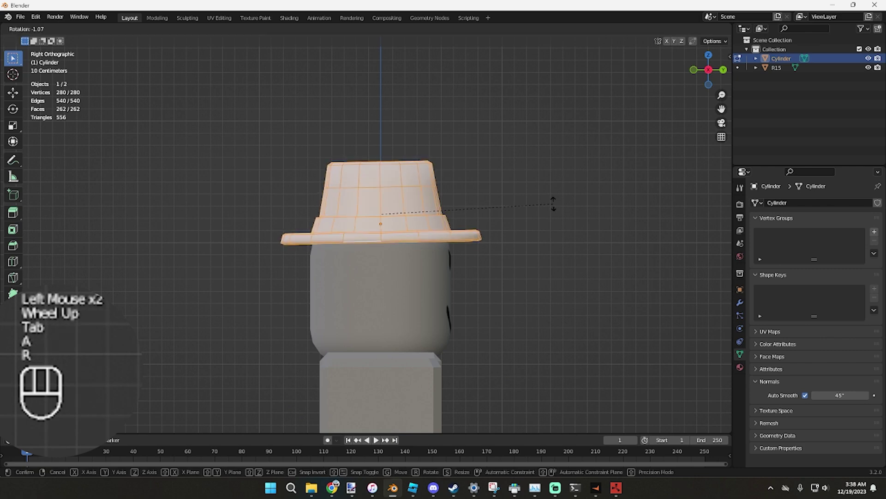
key("Tab")
left_click(558, 204)
left_click_drag(549, 210, 361, 214)
scroll("down", 3)
scroll("up", 3)
left_click_drag(390, 194, 527, 191)
scroll("down", 3)
scroll("up", 3)
Add a new material Material.001 to the hat with its Base Color driven by an Image Texture.
left_click(421, 224)
scroll("up", 3)
middle_click(474, 183)
left_click(744, 369)
left_click(784, 246)
left_click_drag(809, 344, 696, 278)
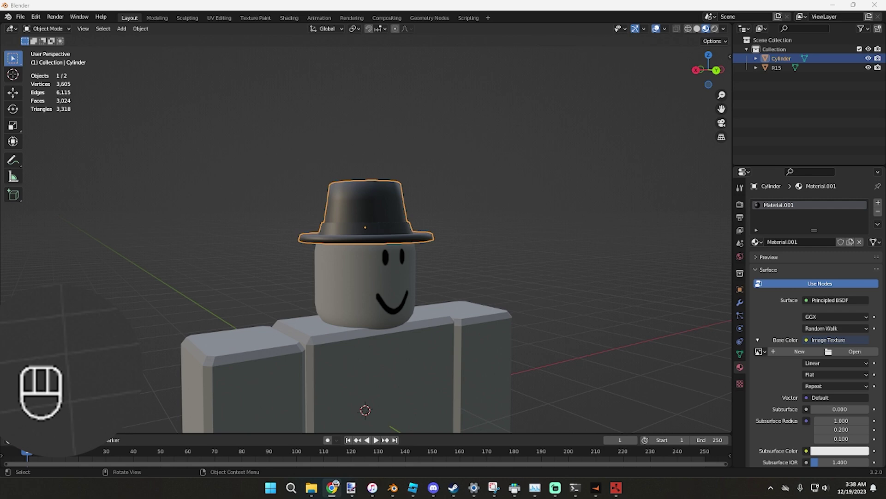
Load Grid.png as the material's image and return to Edit Mode with the whole hat selected.
left_click(841, 353)
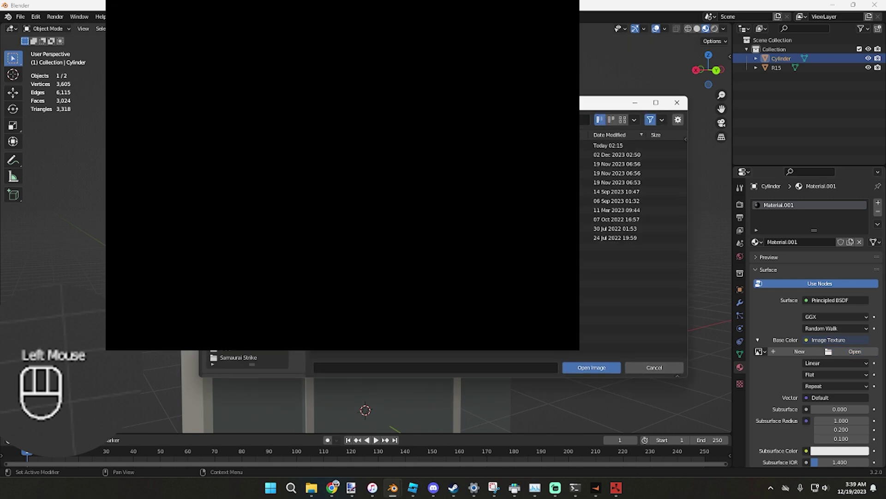
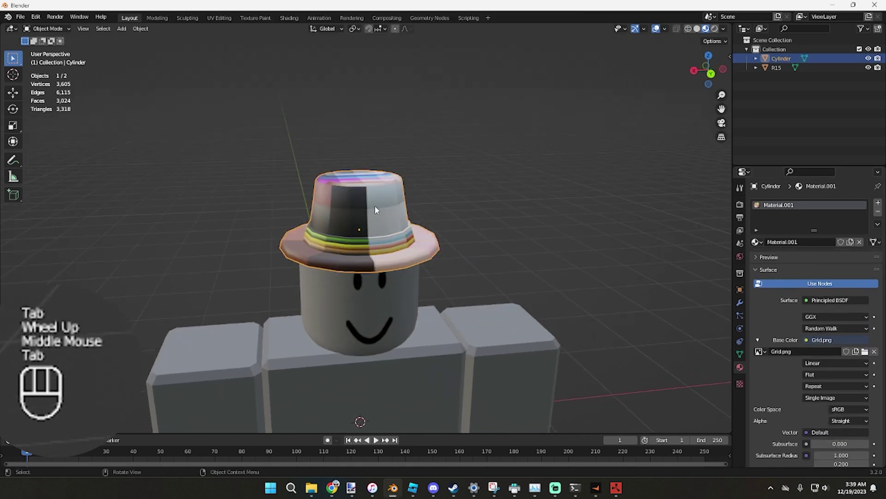
key("Tab")
key("a")
left_click(713, 78)
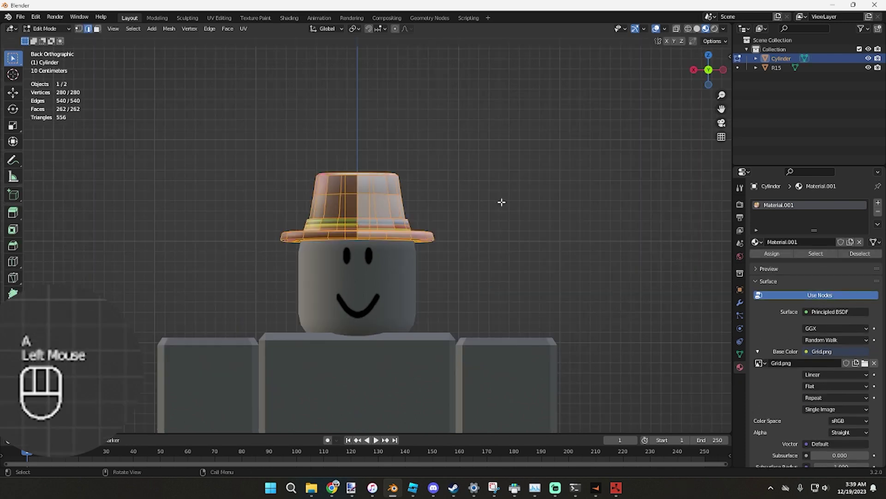
Unwrap the hat's UVs so the band maps to brown and the crown and brim to pale pink.
key("u")
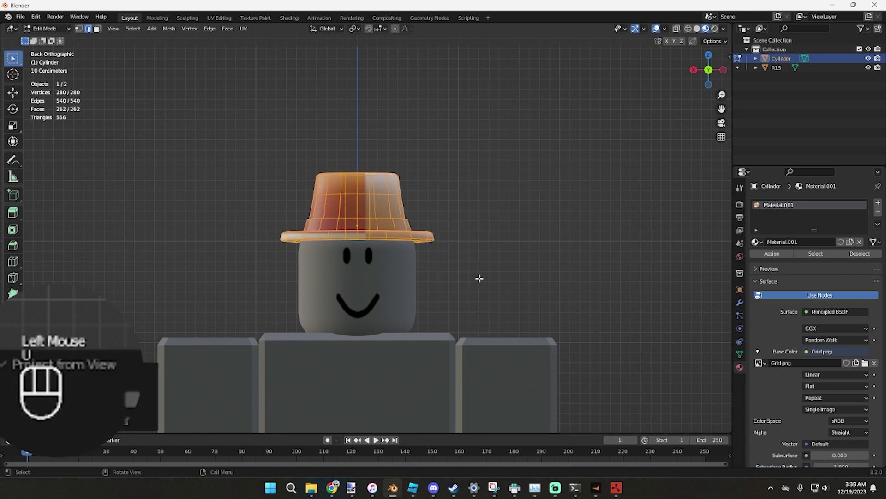
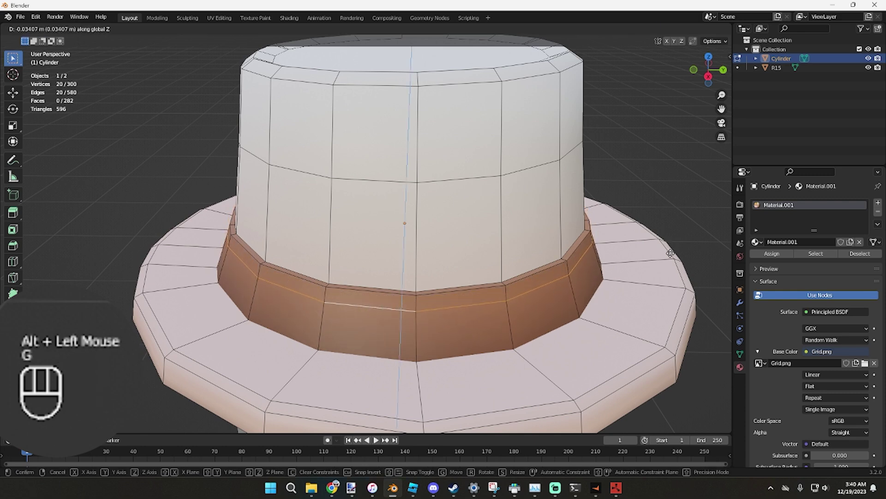
Raise the band's new edge loop to give the brown band an angled profile.
key("s")
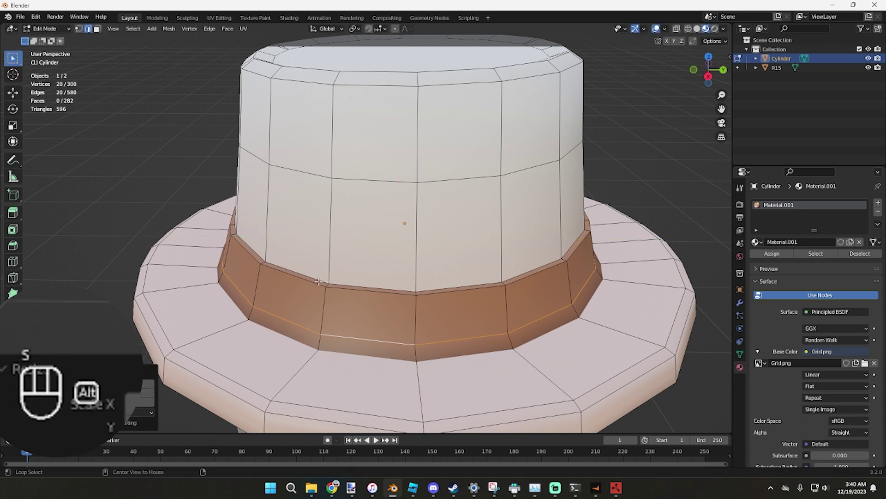